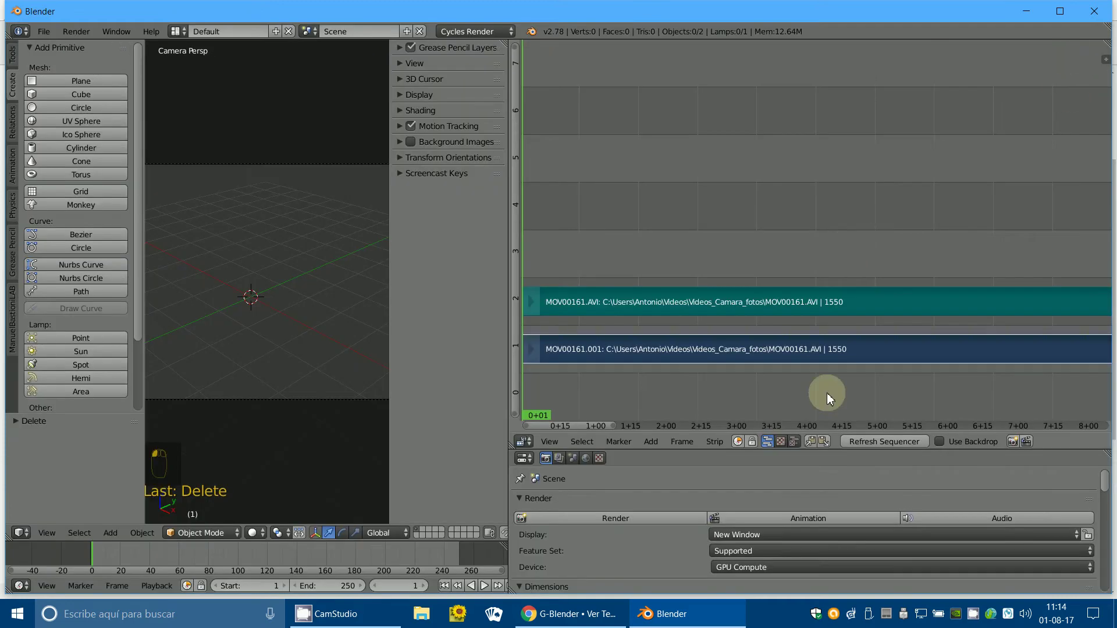
Place MOV00300.AVI as movie and audio strips on channels 3 and 4 above MOV00161.
{"action": "left_click_drag", "start_coordinate": [800, 444], "coordinate": [619, 480]}
{"action": "left_click_drag", "start_coordinate": [655, 448], "coordinate": [692, 387]}
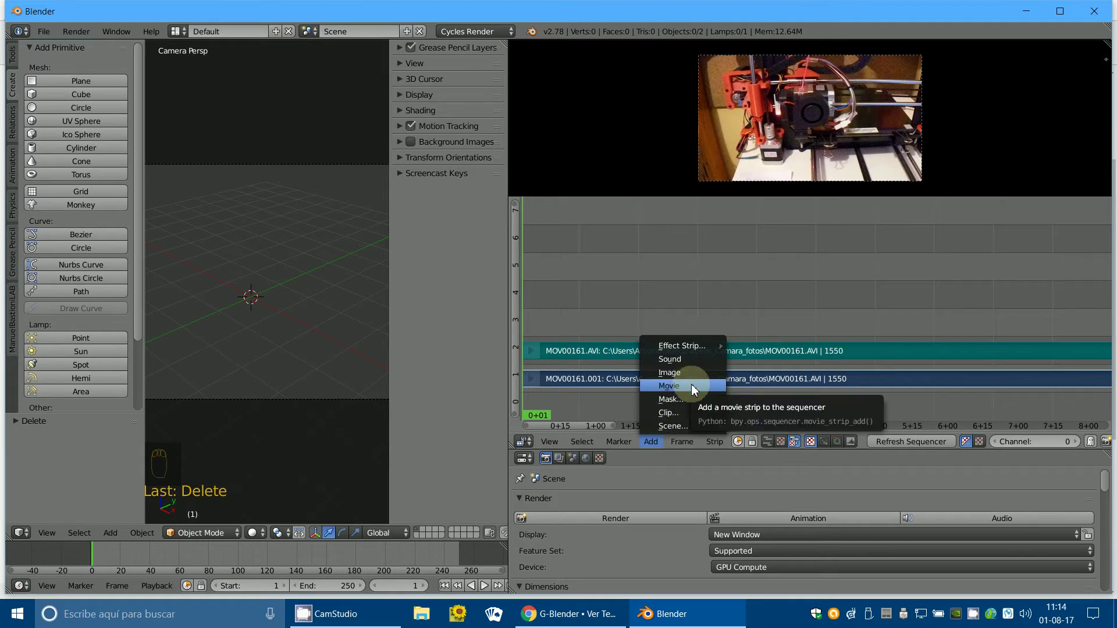
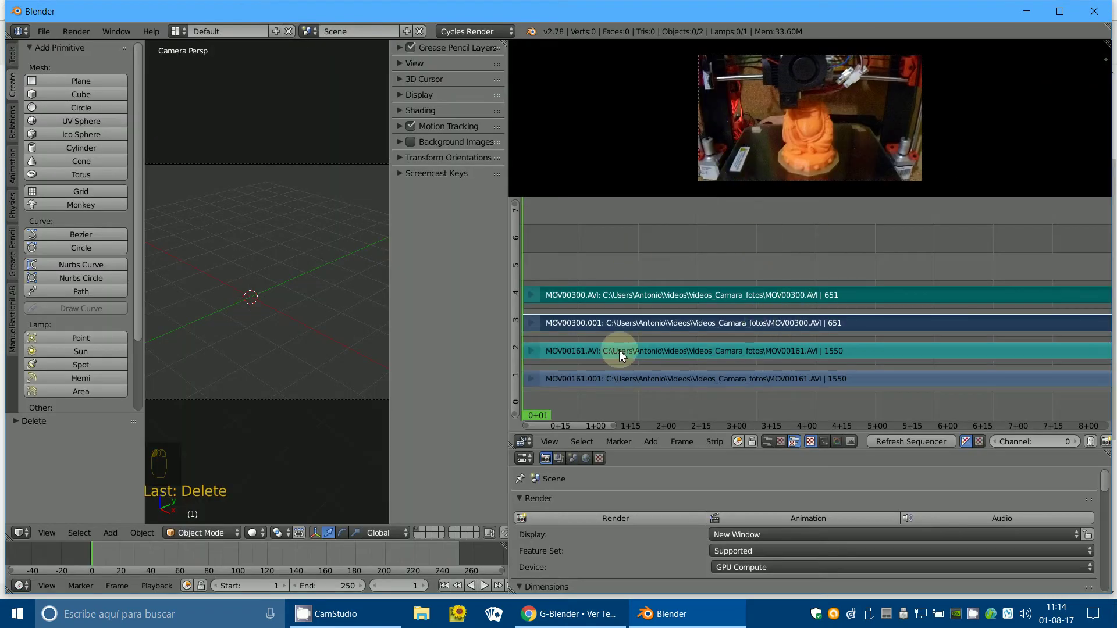
Select both movie strips in the sequencer ready for an effect.
{"action": "left_click_drag", "start_coordinate": [610, 392], "coordinate": [652, 353]}
{"action": "left_click_drag", "start_coordinate": [609, 388], "coordinate": [653, 347]}
{"action": "left_click_drag", "start_coordinate": [652, 331], "coordinate": [651, 442]}
{"action": "left_click_drag", "start_coordinate": [653, 331], "coordinate": [652, 443]}
{"action": "middle_click", "coordinate": [652, 443]}
Add an Alpha Over effect strip combining the two selected clips.
{"action": "left_click", "coordinate": [651, 447]}
{"action": "left_click", "coordinate": [775, 354]}
{"action": "middle_click", "coordinate": [775, 354]}
{"action": "middle_click", "coordinate": [779, 373]}
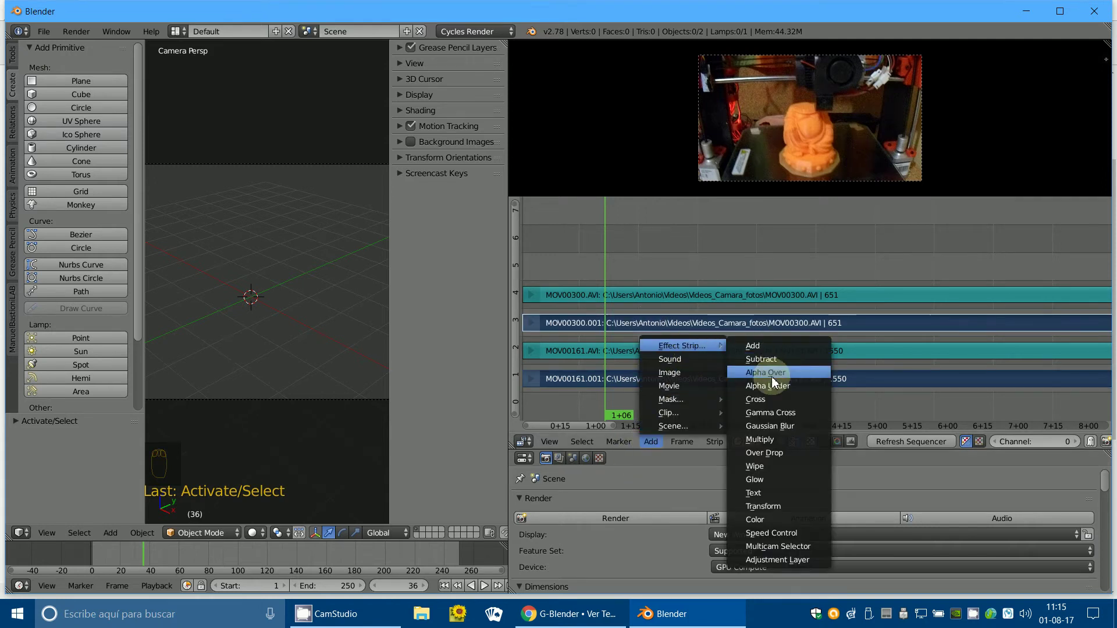
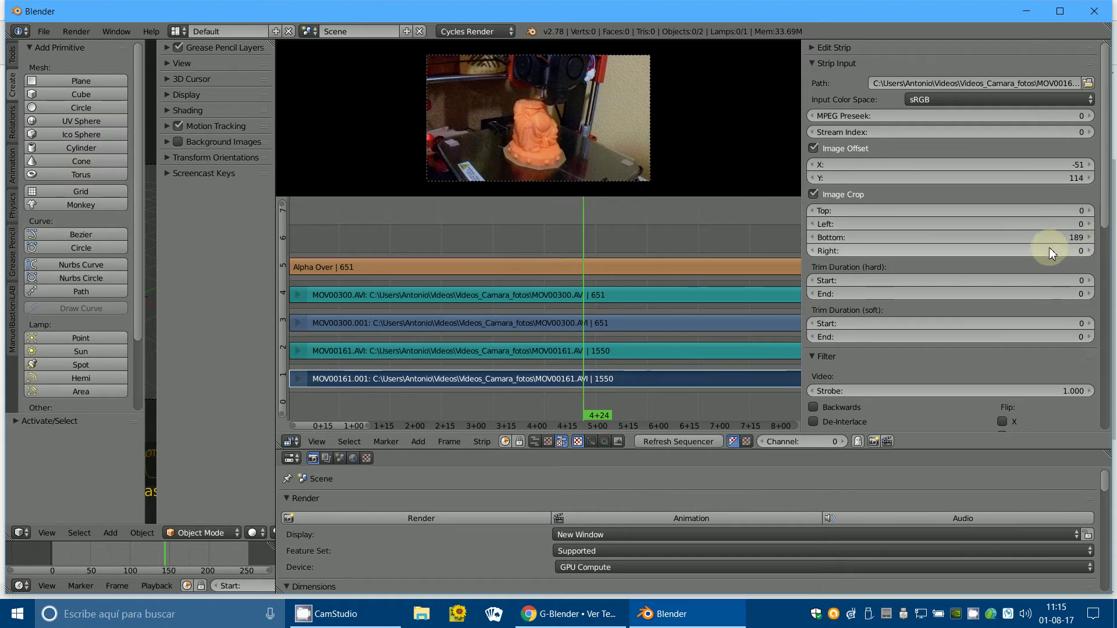
Crop the bottom of MOV00161 to 189 and select the MOV00300 strip.
{"action": "left_click_drag", "start_coordinate": [457, 341], "coordinate": [567, 333]}
{"action": "left_click_drag", "start_coordinate": [561, 332], "coordinate": [1003, 161]}
{"action": "left_click_drag", "start_coordinate": [560, 331], "coordinate": [575, 324]}
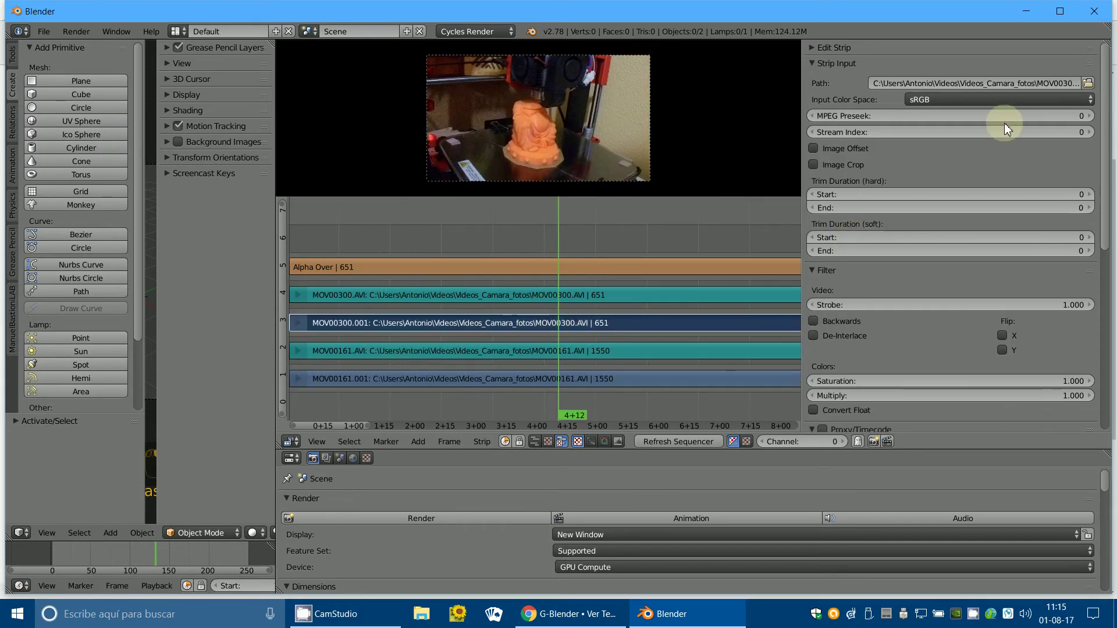
Enable Image Offset on MOV00300 and drag its X offset toward 690.
{"action": "left_click_drag", "start_coordinate": [819, 157], "coordinate": [983, 194]}
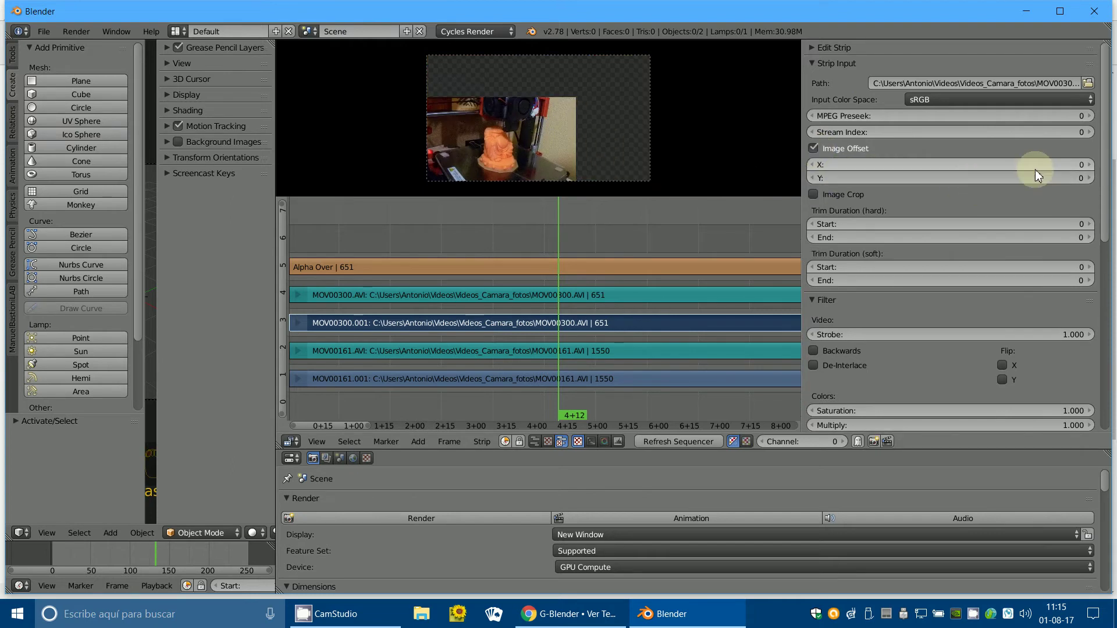
{"action": "left_click_drag", "start_coordinate": [1040, 171], "coordinate": [167, 176]}
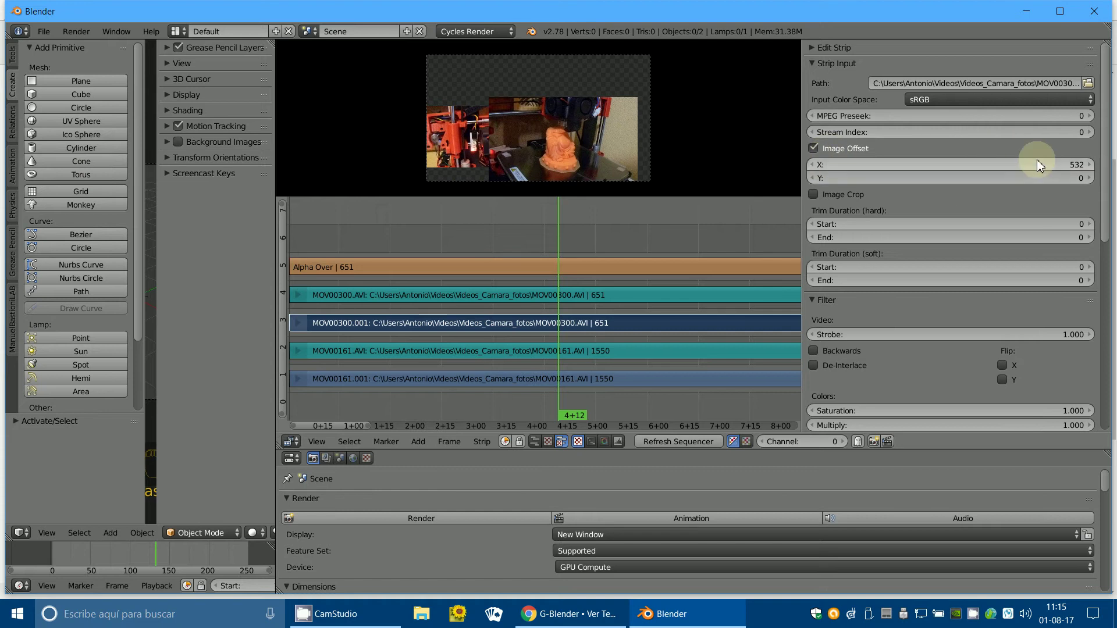
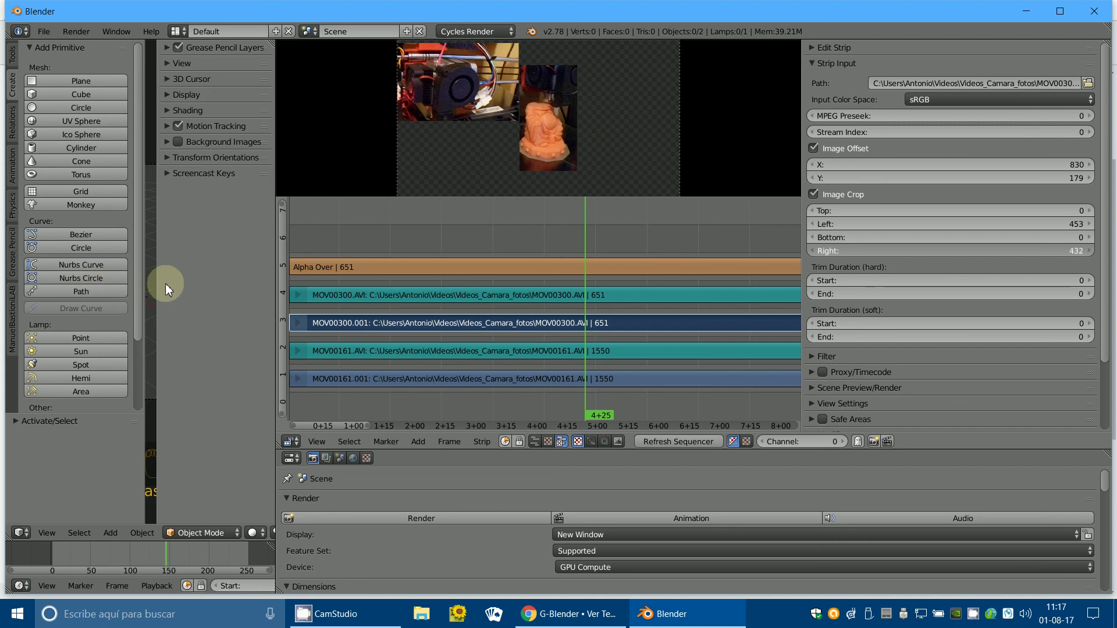
Close the render window showing both printer clips composited side by side.
{"action": "left_click_drag", "start_coordinate": [605, 173], "coordinate": [633, 196]}
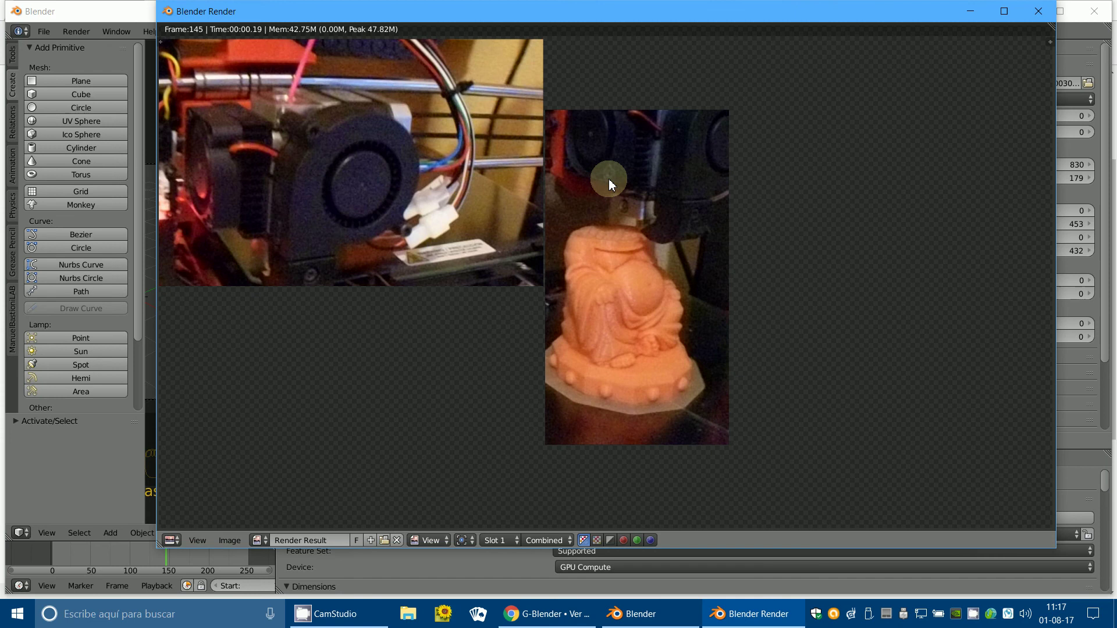